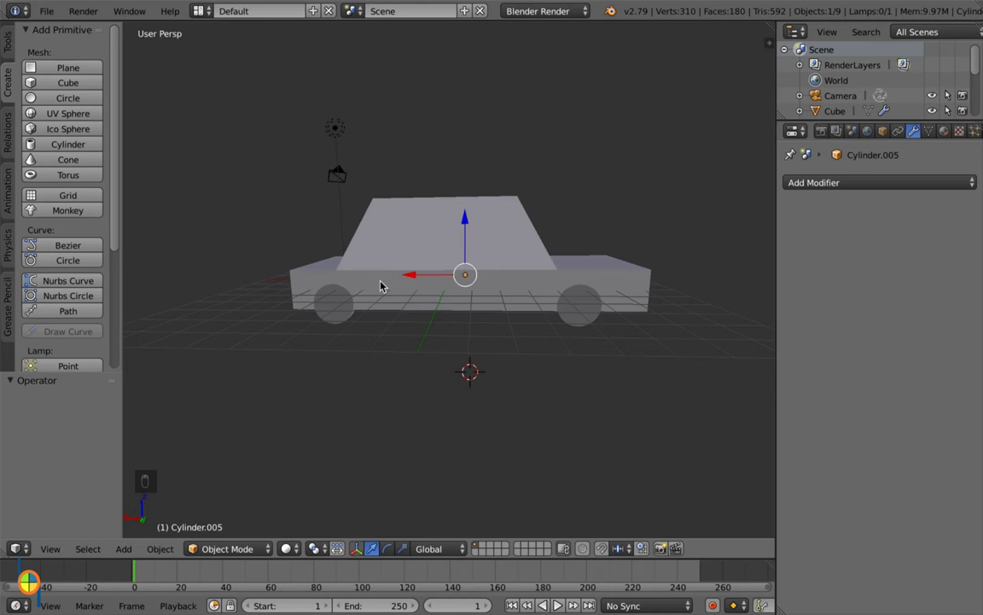
Slice a vertical edge loop through the car body's cabin and side and confirm it
drag(443, 256, 228, 522)
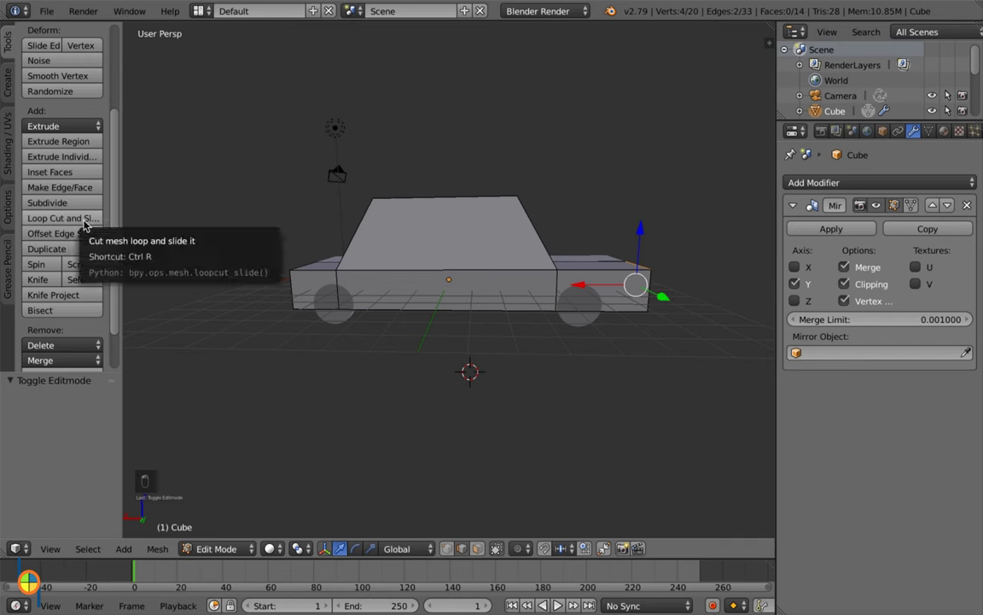
drag(91, 224, 484, 259)
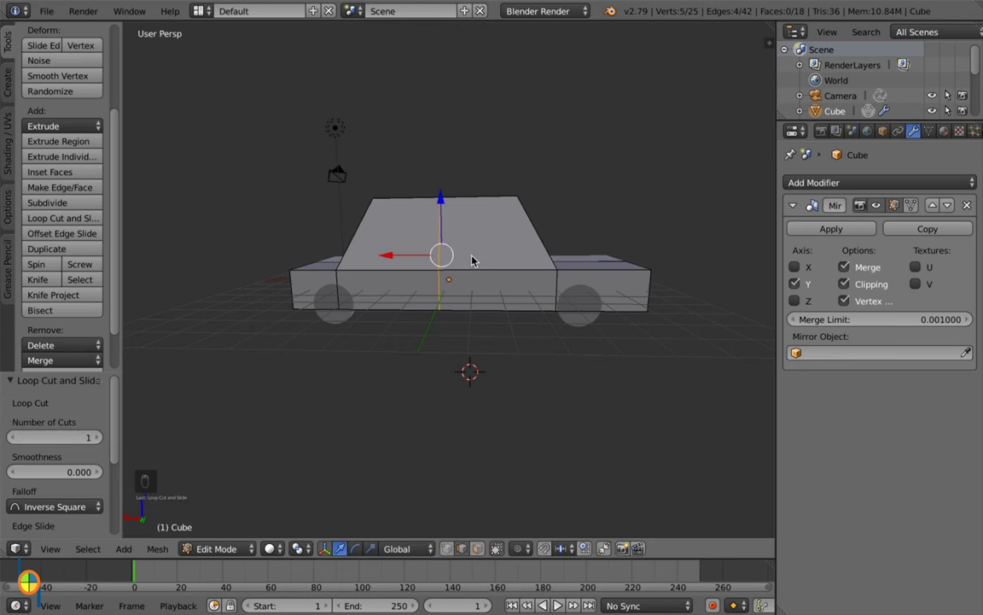
Cut an edge loop through the cabin's centre and another across the body
drag(477, 259, 440, 248)
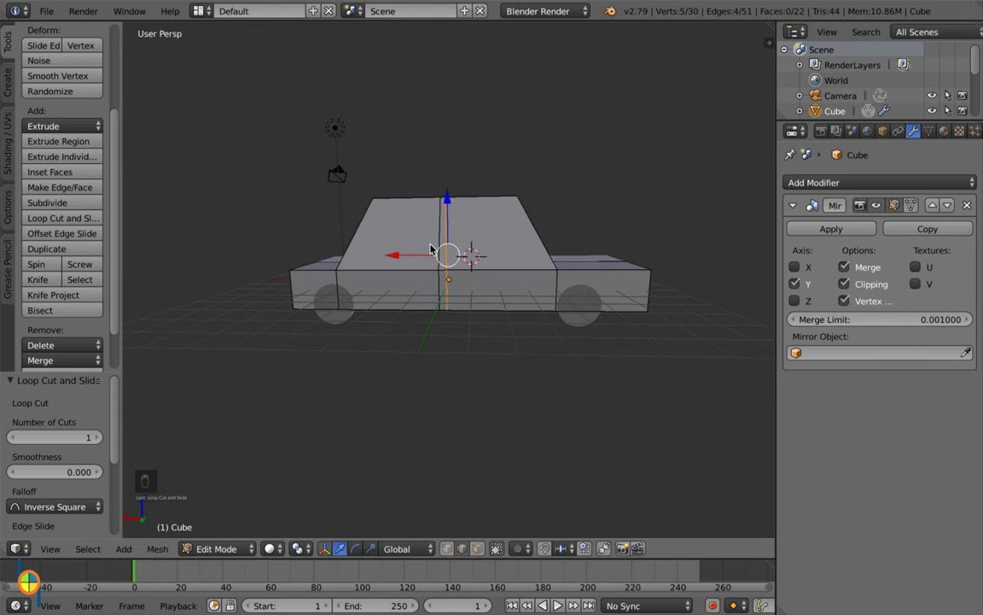
drag(437, 248, 370, 244)
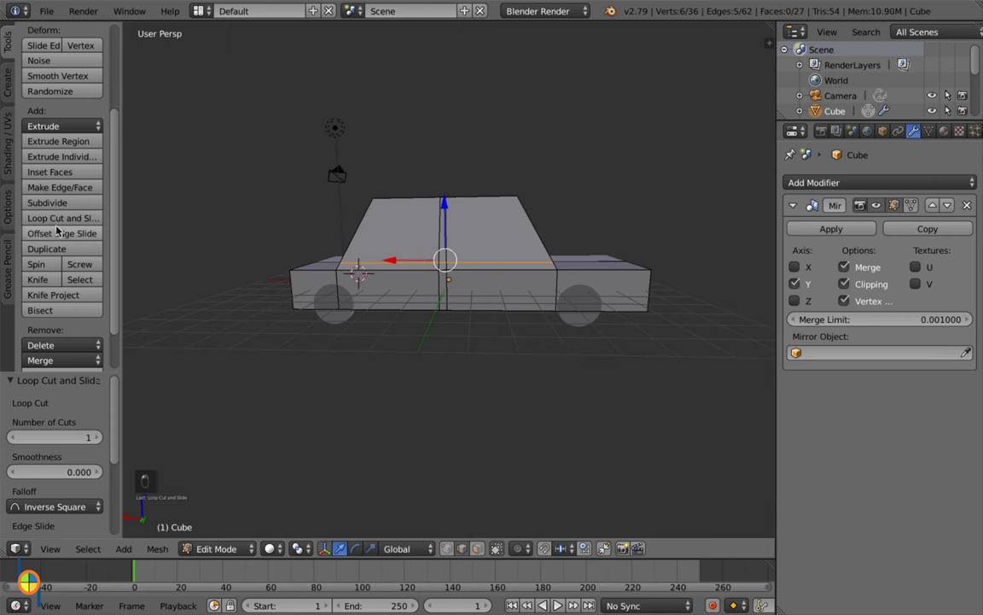
Cut a vertical edge loop near the windscreen and slide it toward the windshield edge
drag(498, 250, 452, 224)
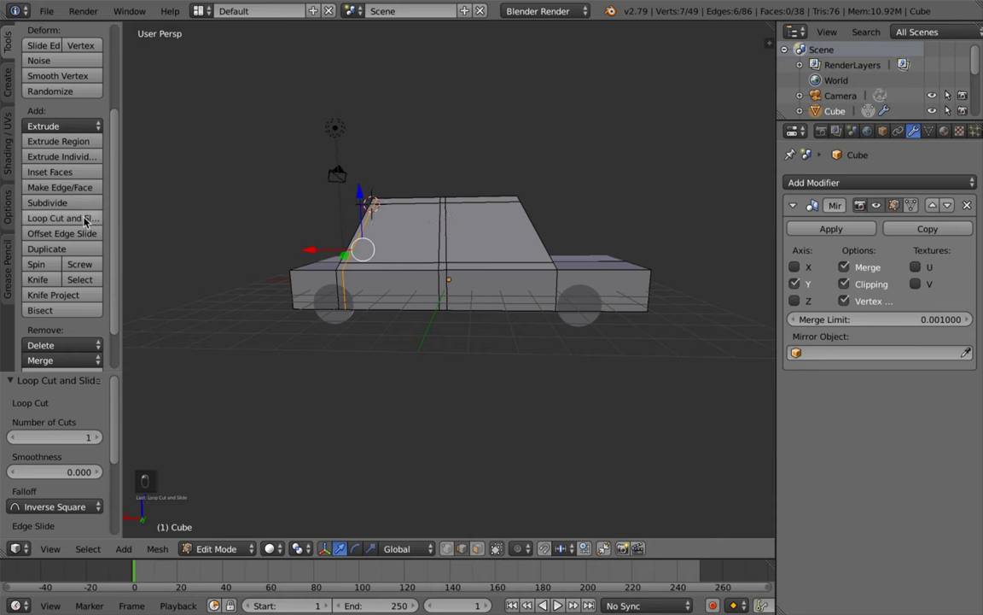
Add a horizontal edge loop near the body's front corner, then leave Edit Mode
drag(160, 223, 546, 253)
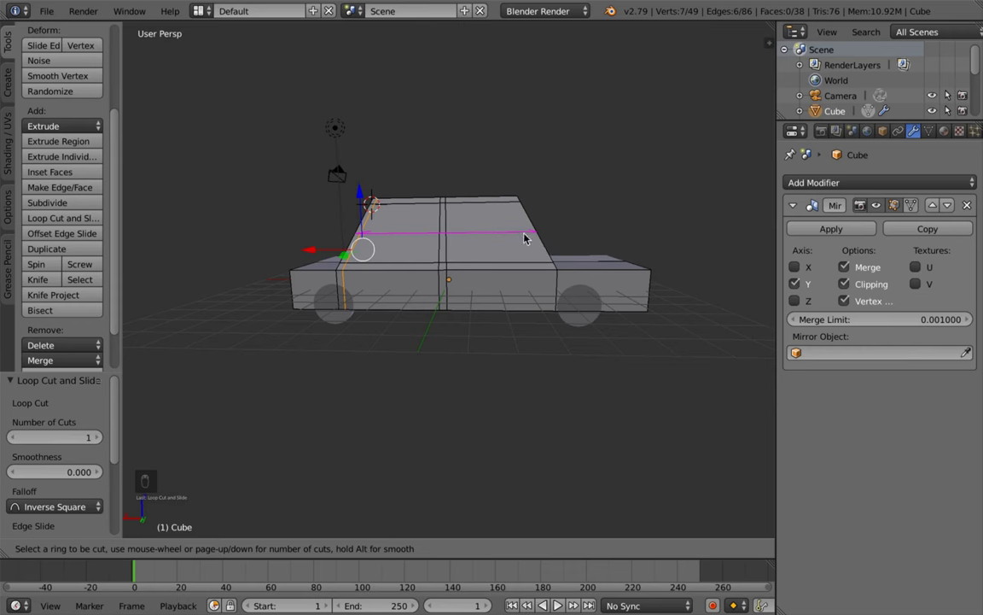
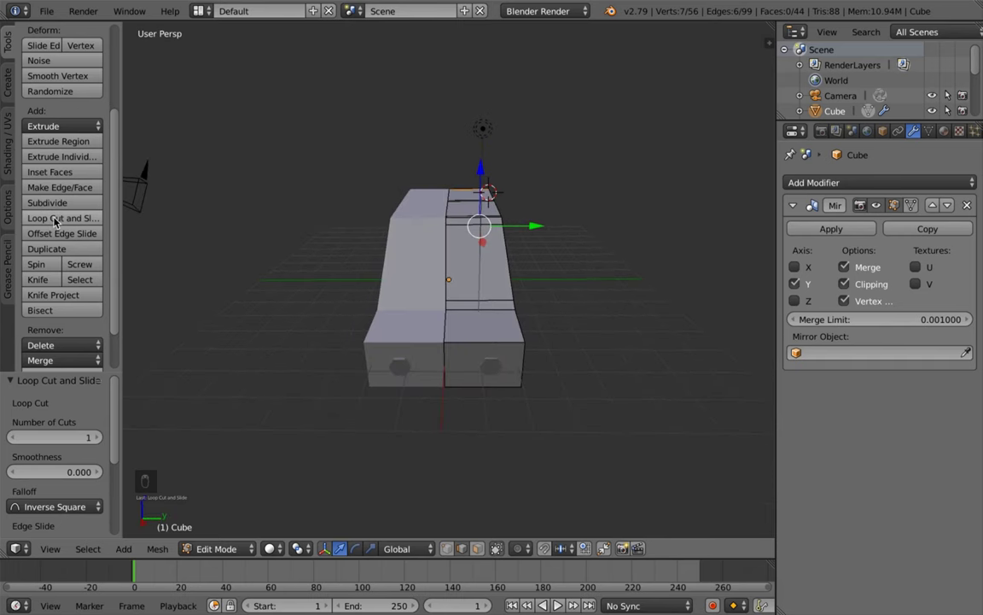
drag(338, 218, 513, 234)
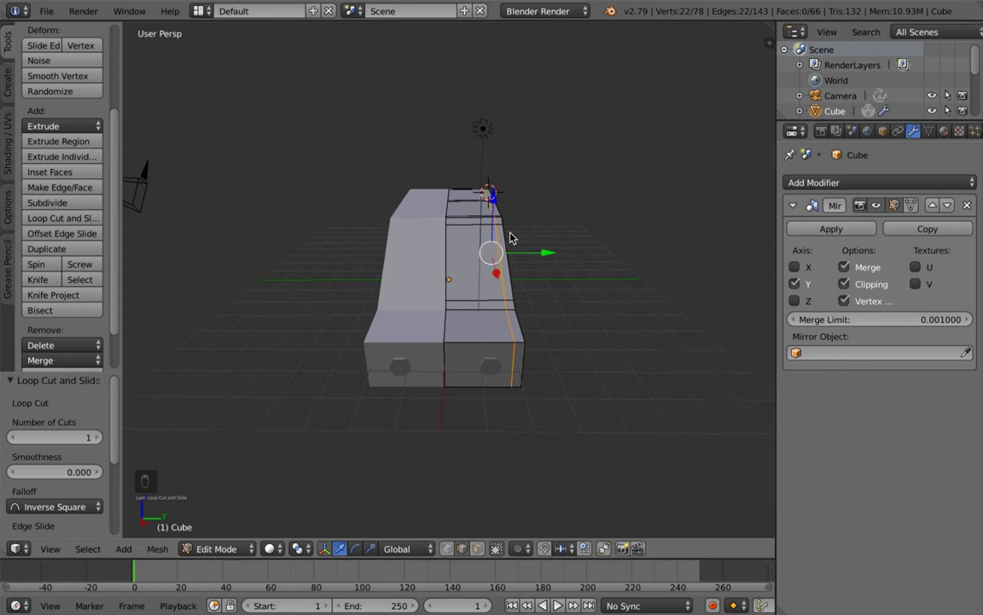
key(n)
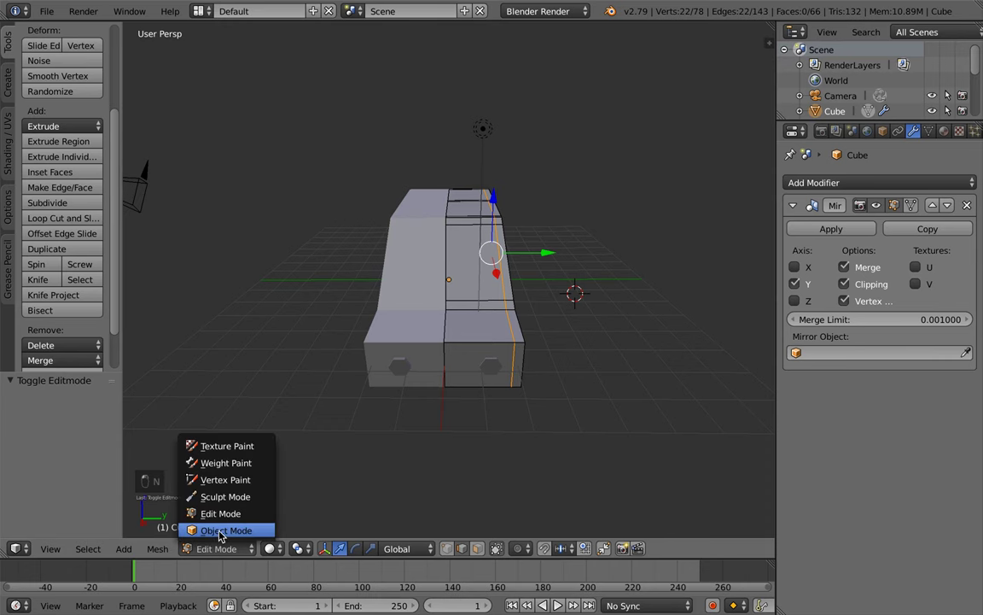
Orbit the view to look at the car's front
drag(223, 534, 562, 441)
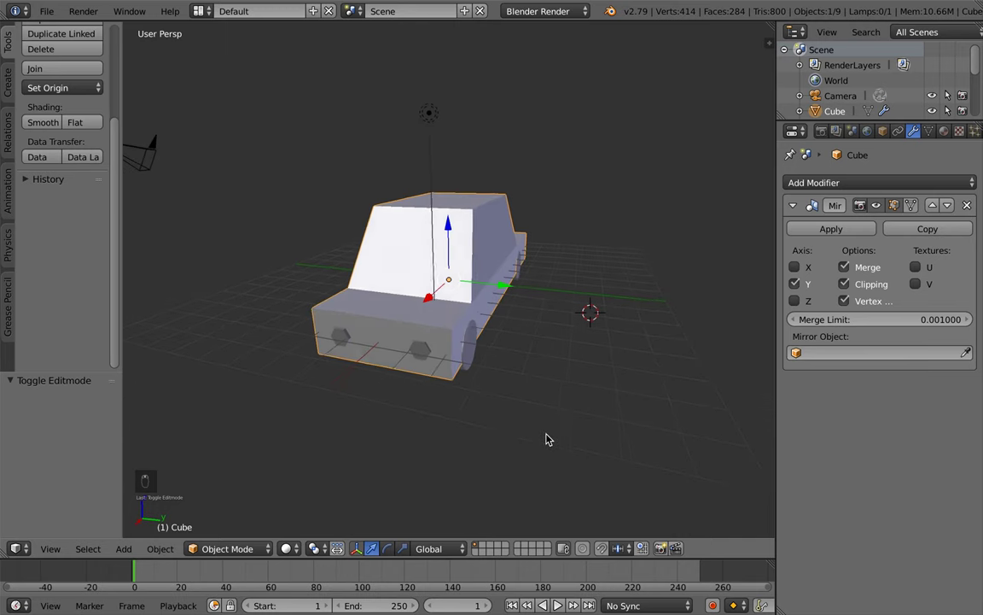
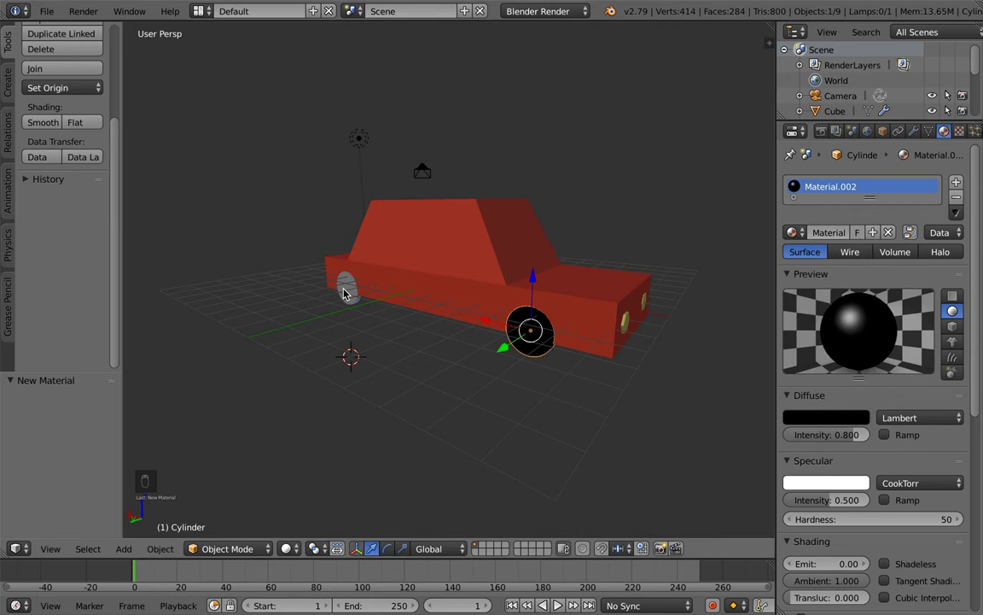
Orbit around the car and select the remaining wheel for the black material
drag(732, 346, 631, 421)
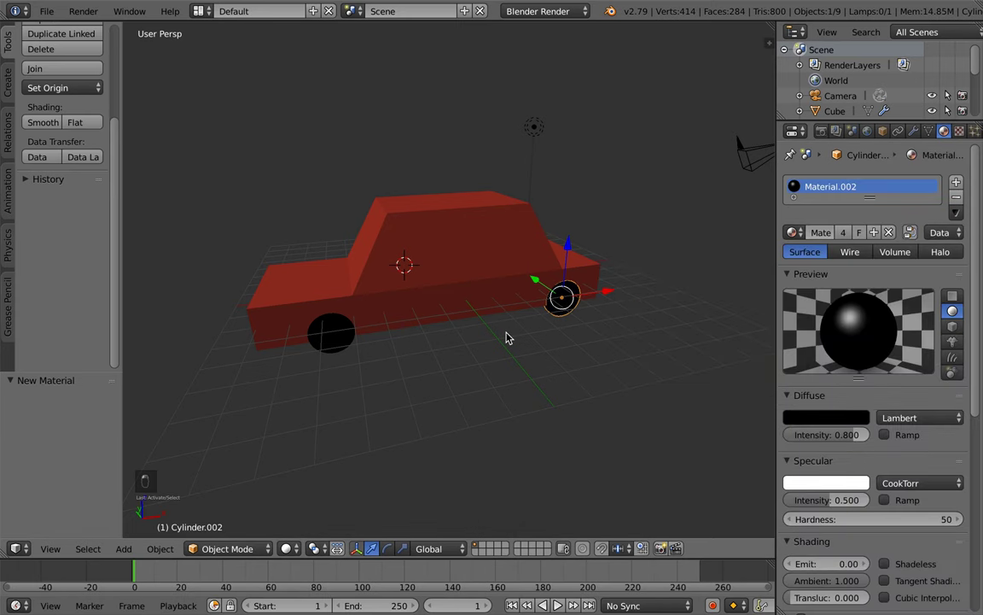
drag(527, 346, 547, 352)
click(598, 365)
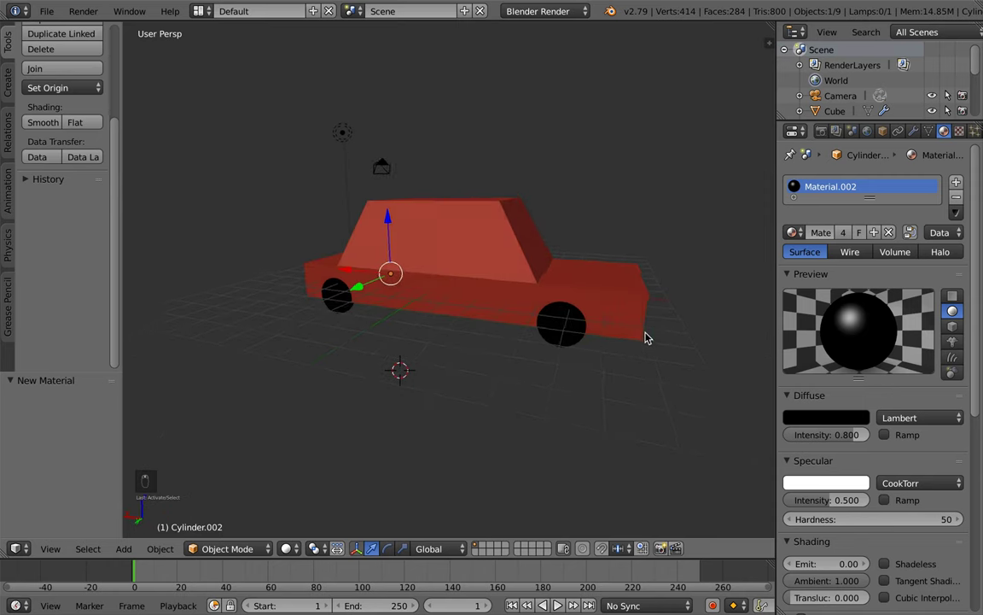
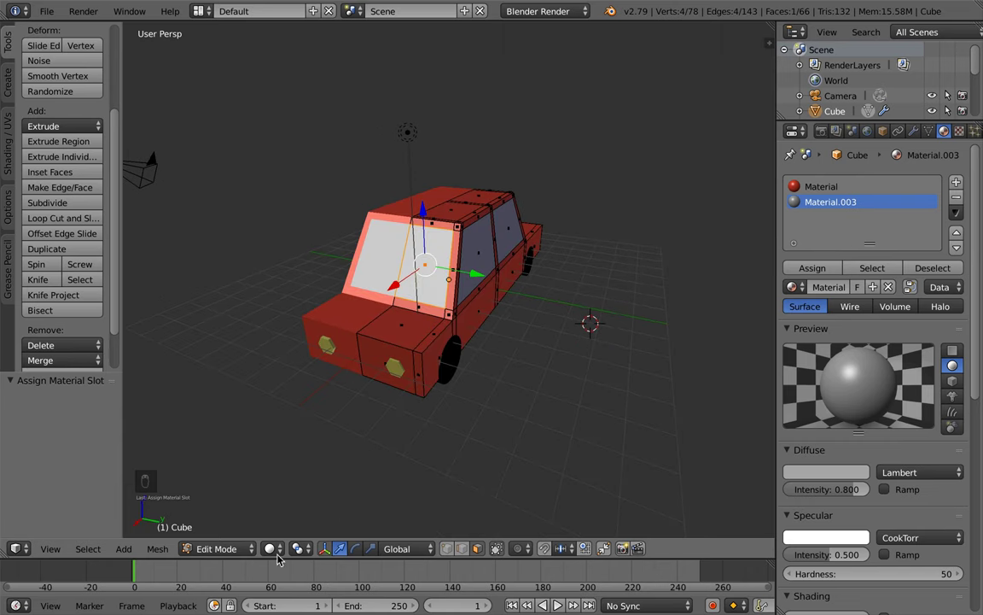
Assign the grey Material.003 to the selected window faces
click(236, 555)
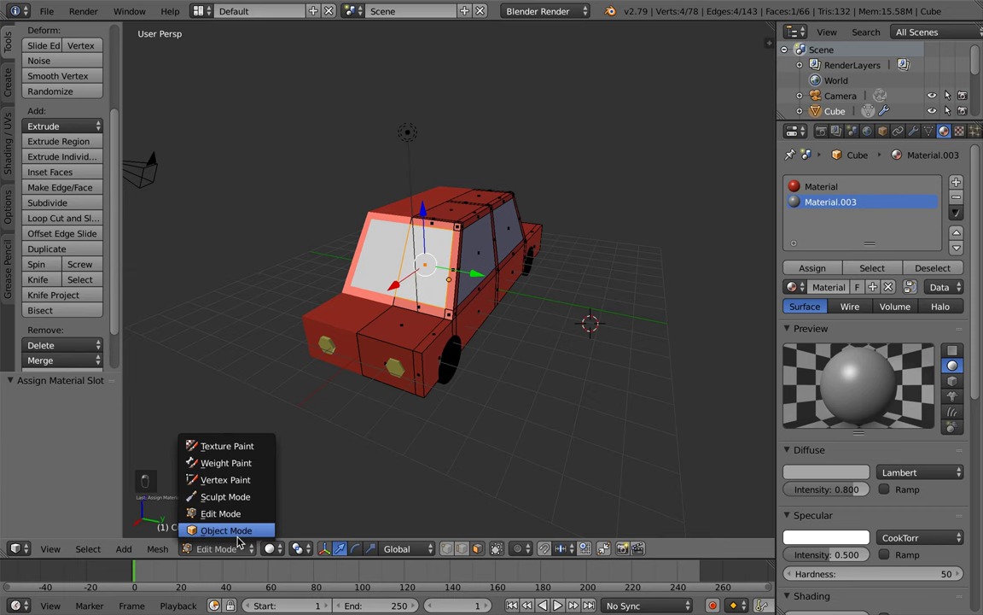